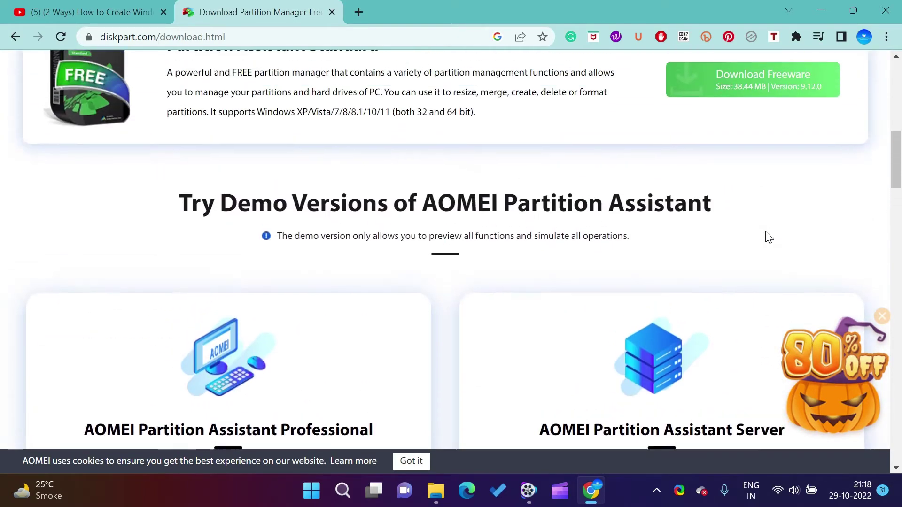
Download the free PAssist_Std.exe installer from the AOMEI site and run it from Chrome's download bar.
left_click(748, 202)
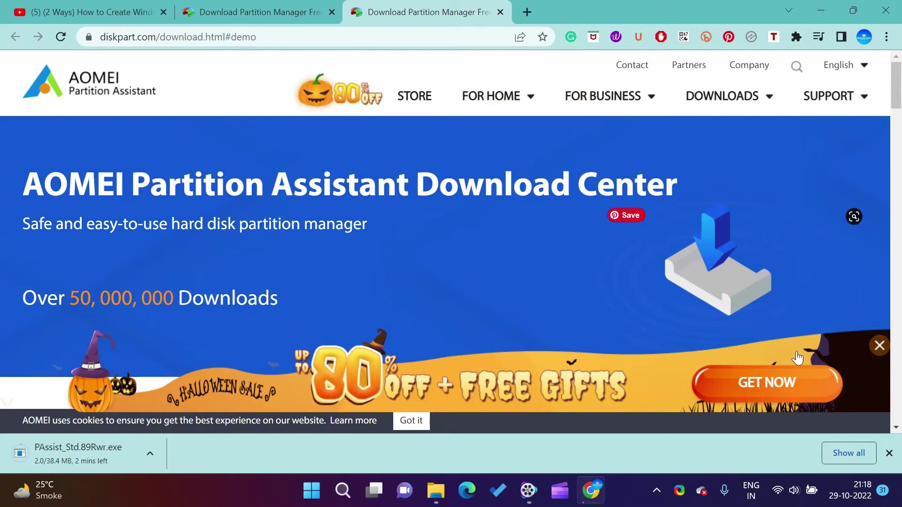
left_click(881, 350)
left_click(150, 457)
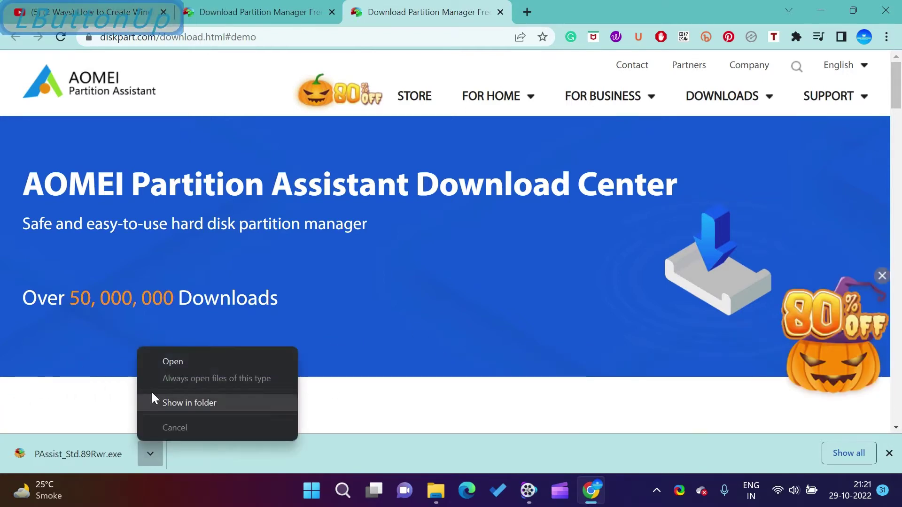